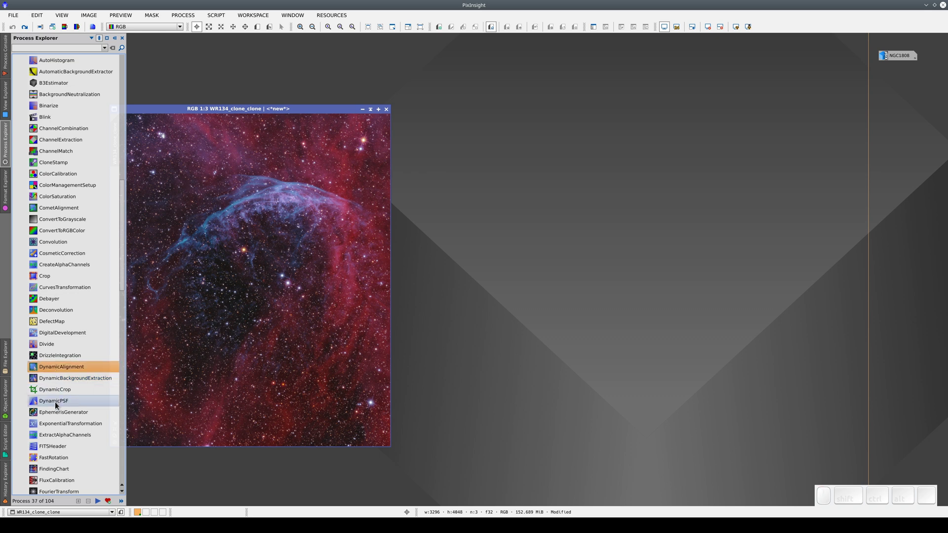
Start DynamicPSF and place its window beside the WR134 image.
left_click(57, 406)
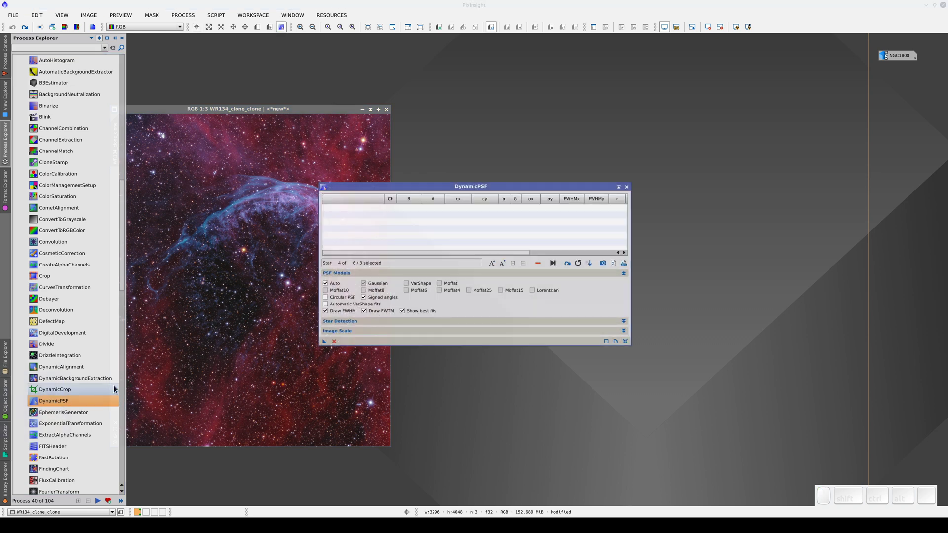
left_click_drag(364, 191, 441, 156)
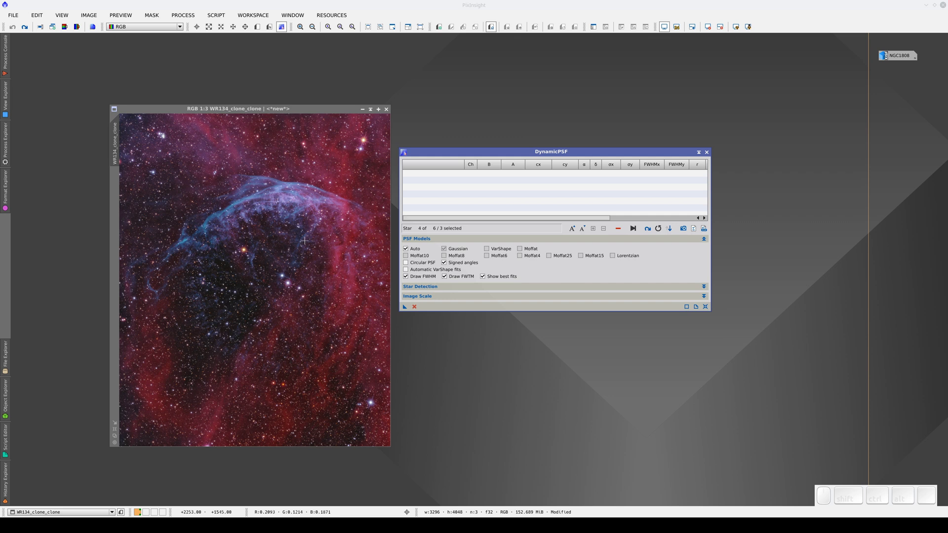
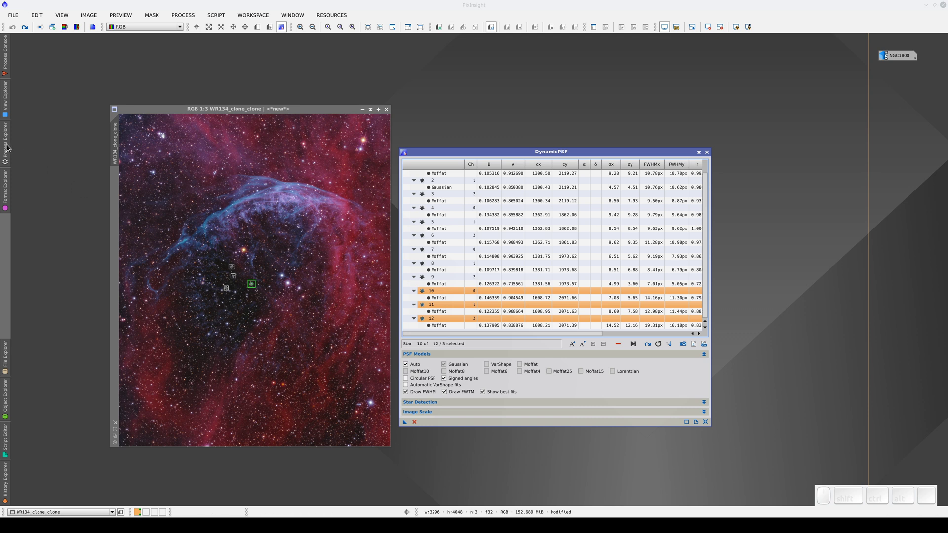
Select stars on the WR134 image so DynamicPSF fits their profiles.
left_click_drag(126, 222, 95, 164)
Dismiss the HistogramTransformation conflict and close DynamicPSF without altering WR134.
left_click(94, 216)
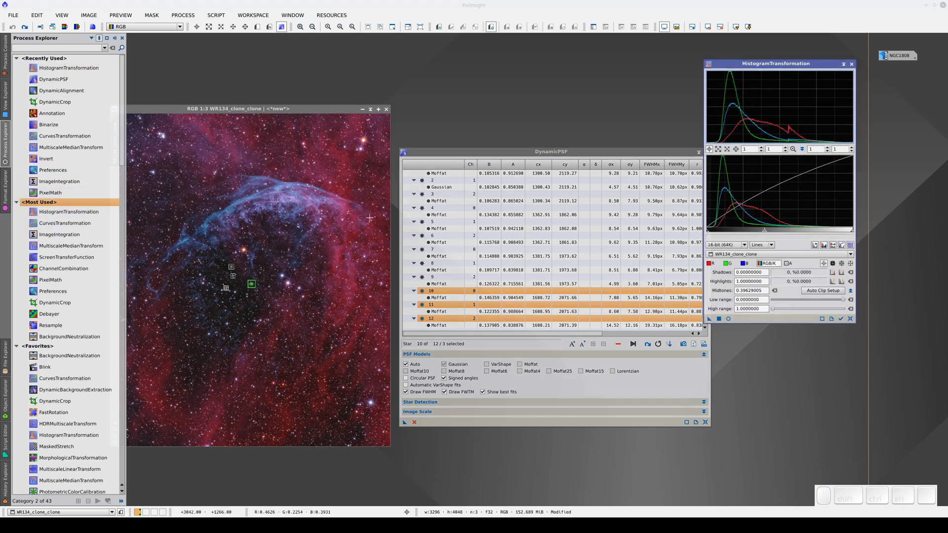
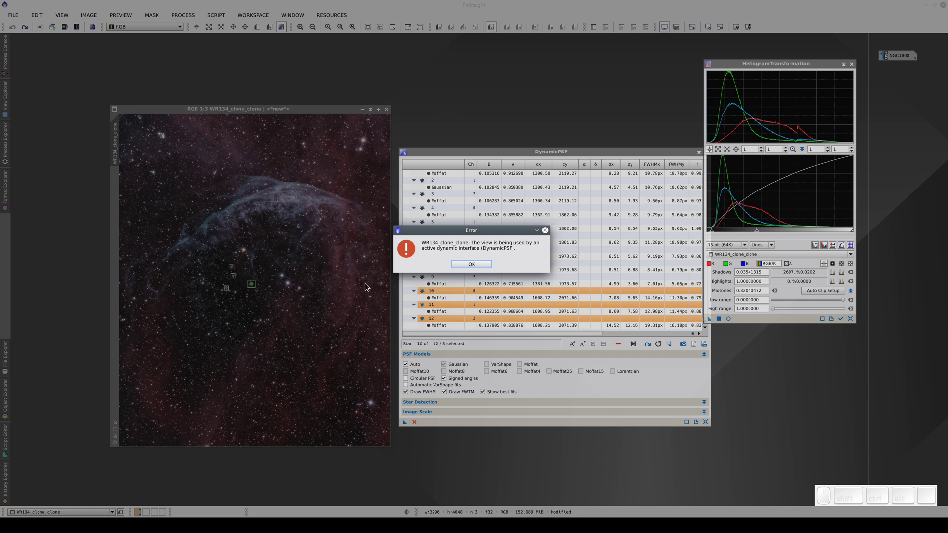
left_click_drag(440, 232, 495, 340)
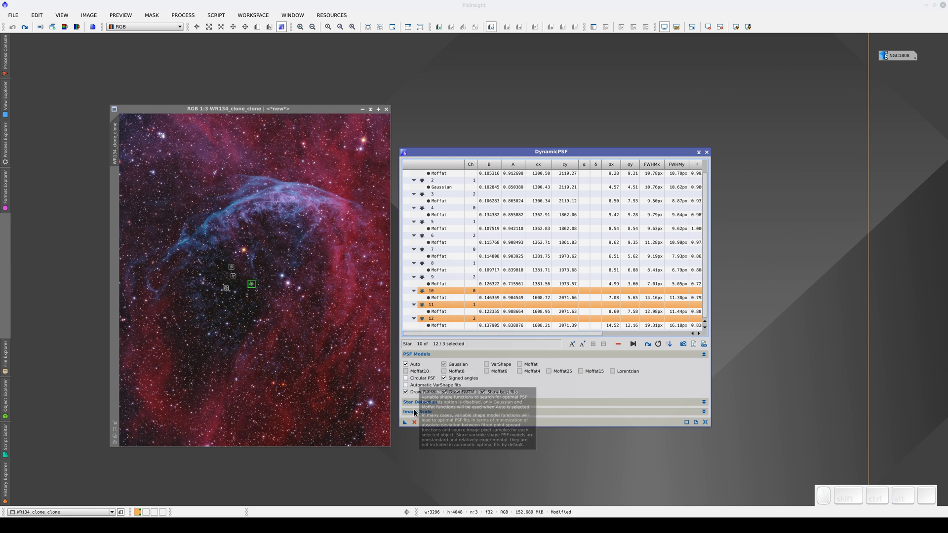
left_click(417, 428)
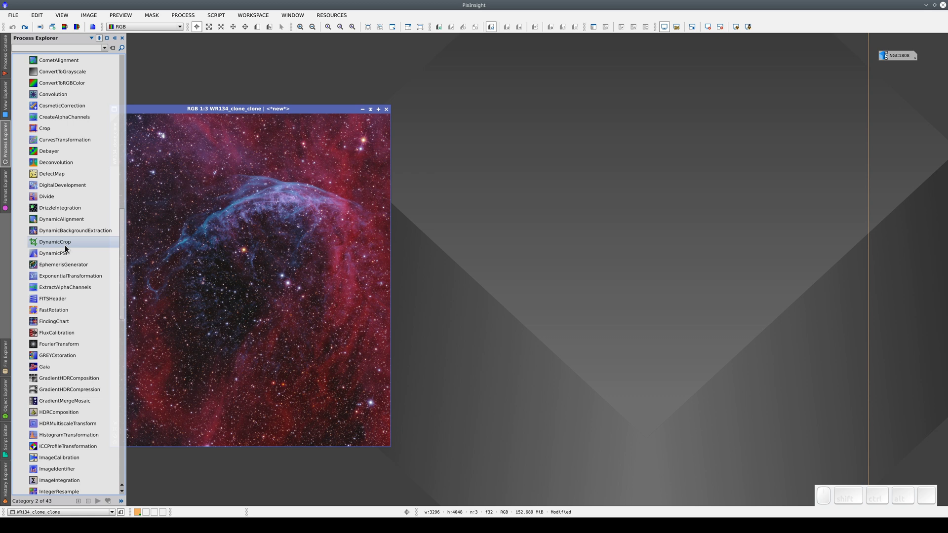
Crop WR134 to 2820×3261 rotated about 5°, saving the DynamicCrop instance as Process01.
left_click(67, 249)
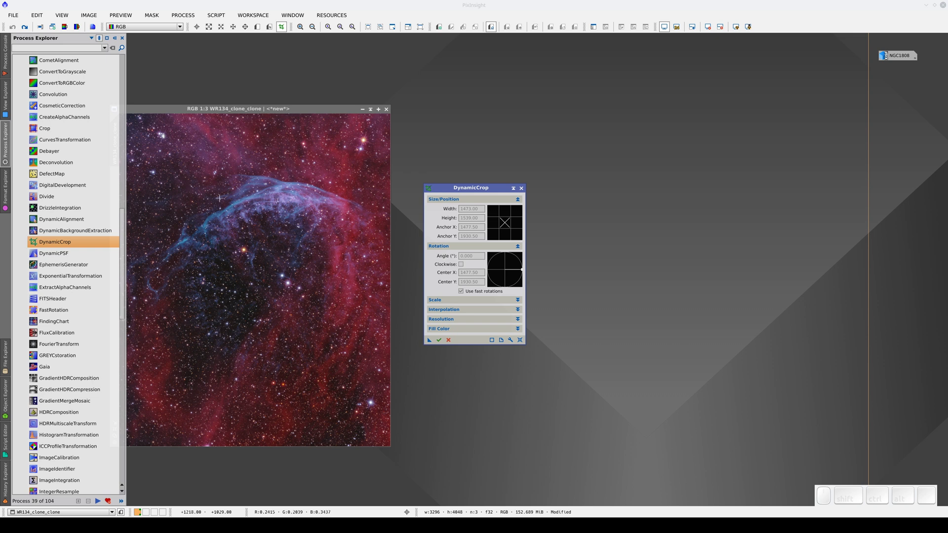
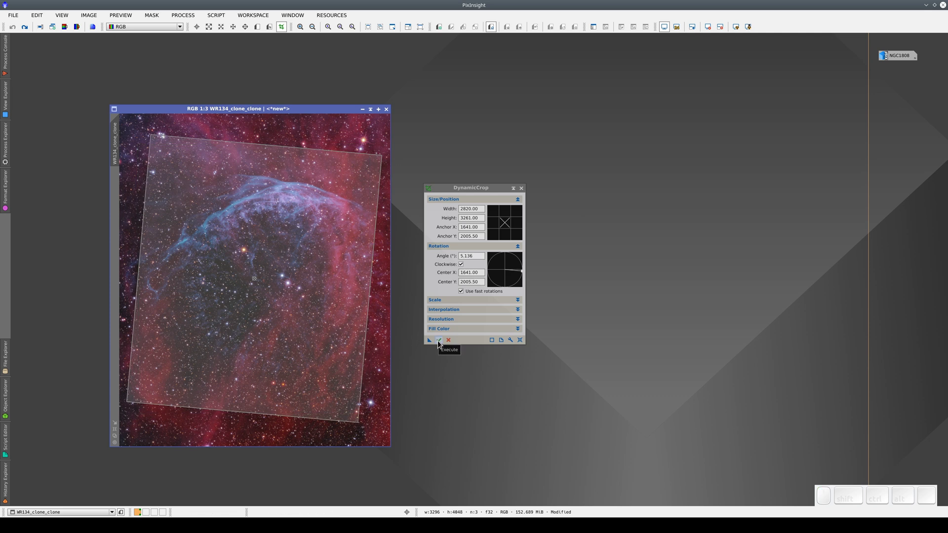
left_click(443, 345)
left_click_drag(431, 345, 578, 344)
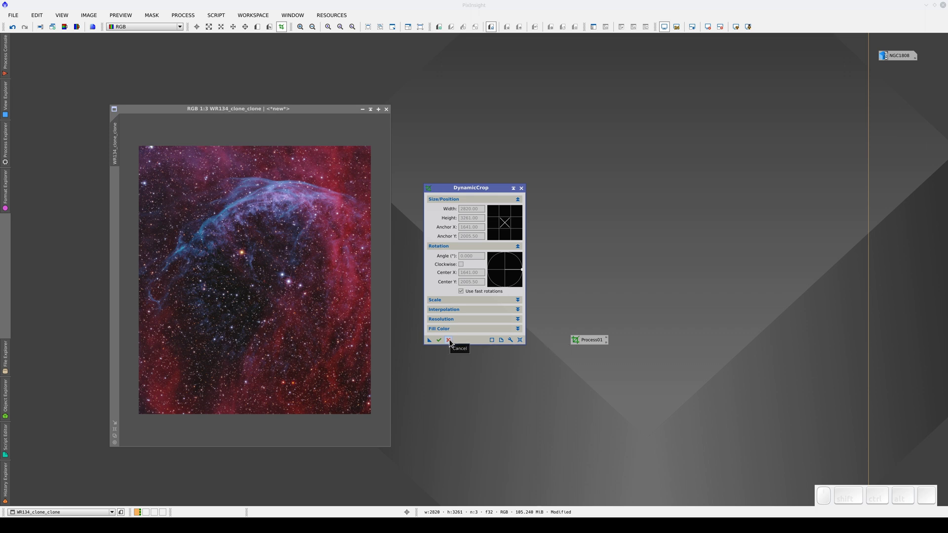
left_click(454, 342)
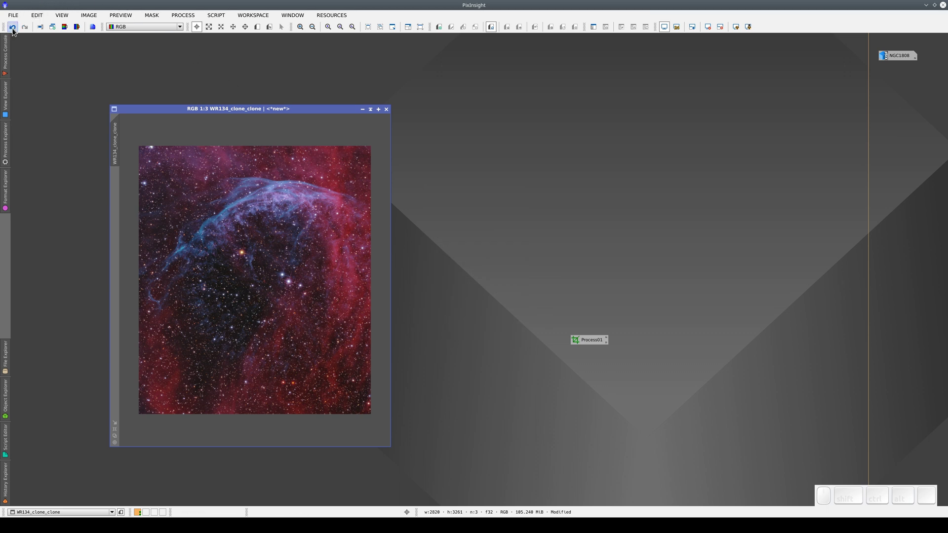
Undo the crop and set a new 2748×3228 frame at 7.412°, saved as Process02.
left_click(17, 32)
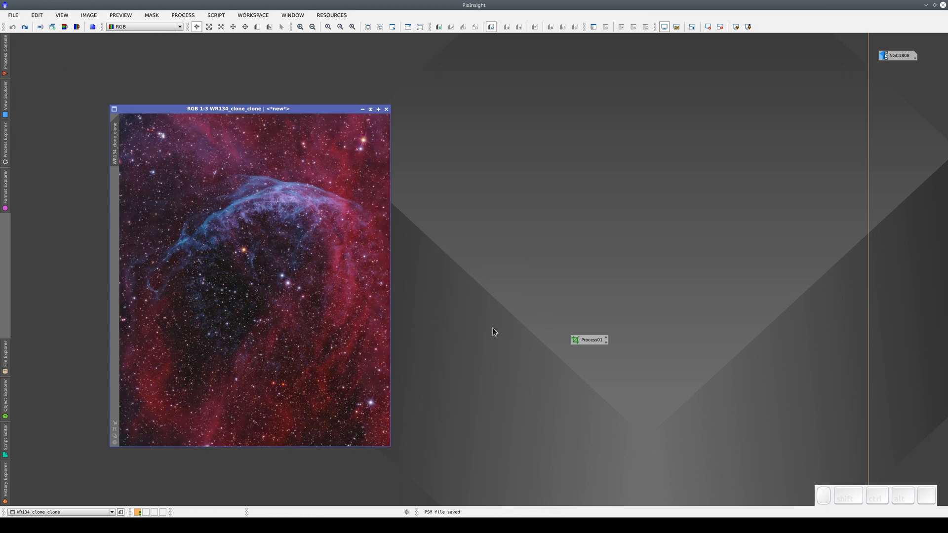
left_click(593, 342)
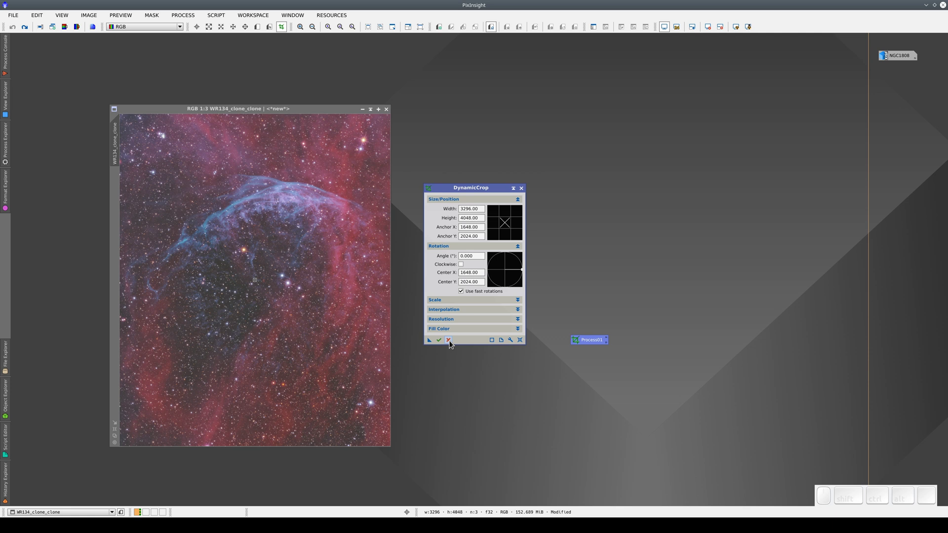
left_click(452, 345)
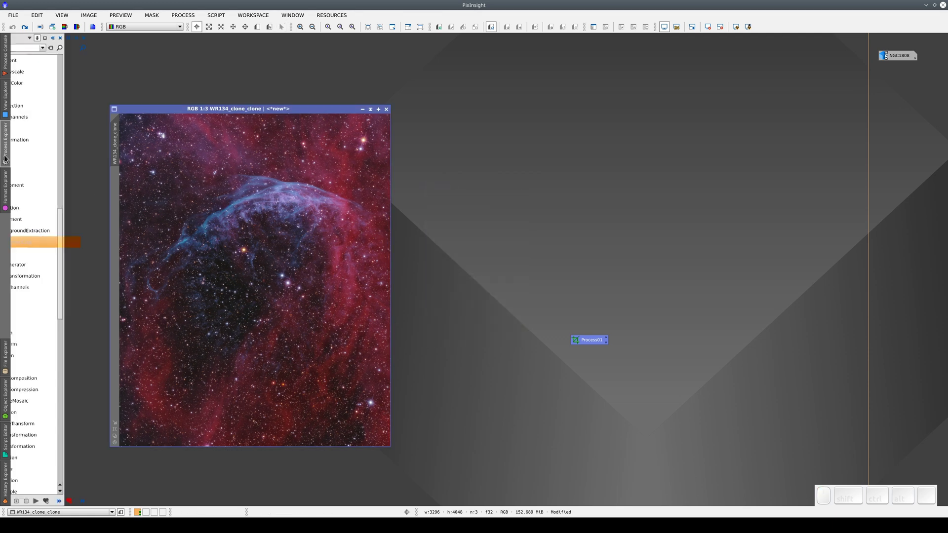
left_click(57, 244)
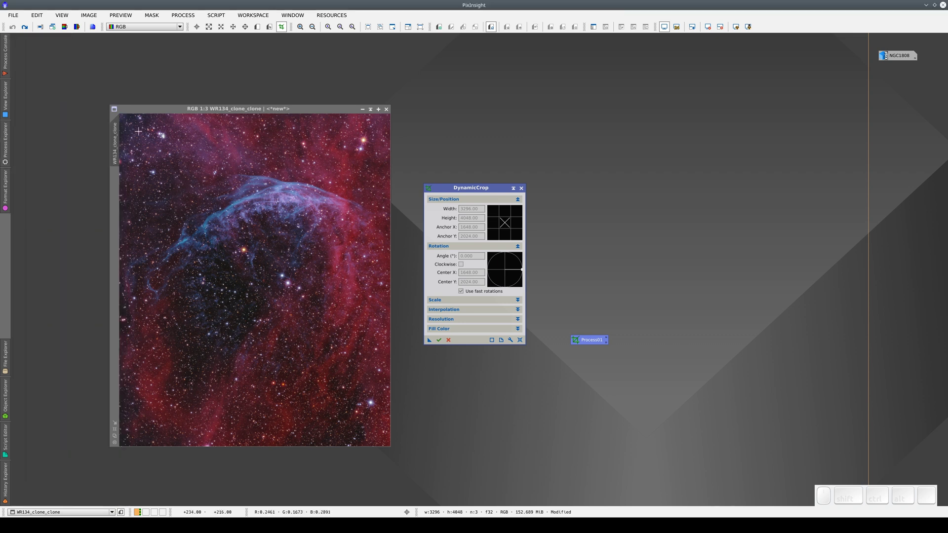
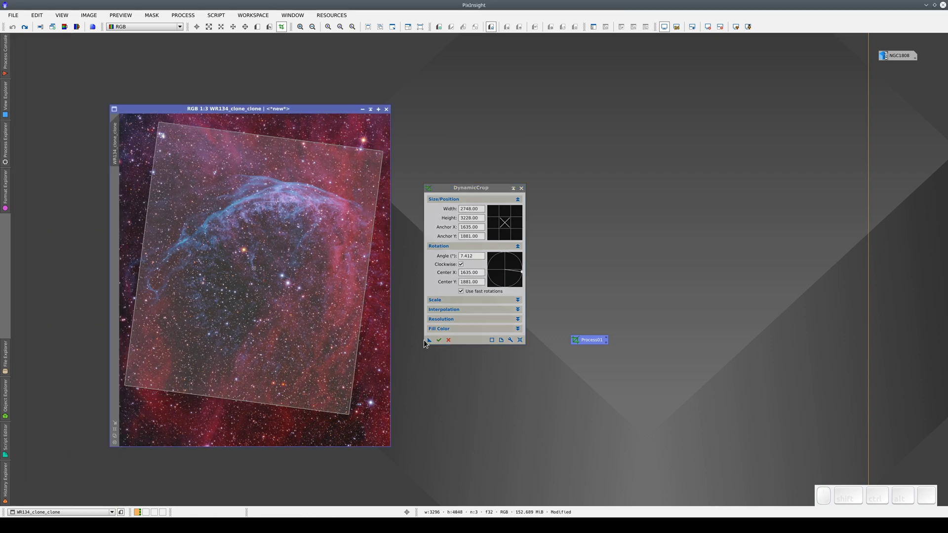
left_click_drag(434, 342, 577, 362)
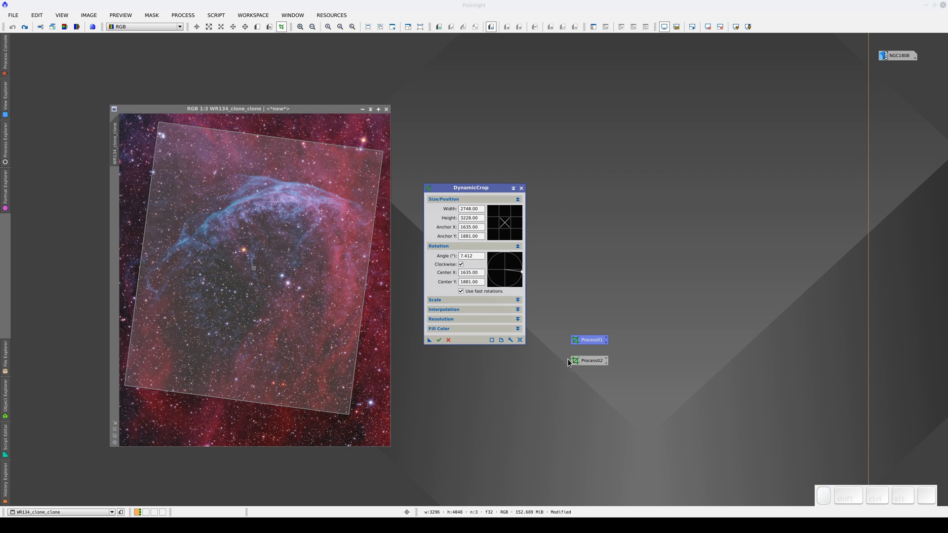
Execute the 7.4° DynamicCrop on WR134, producing the 2748×3228 result.
left_click(440, 343)
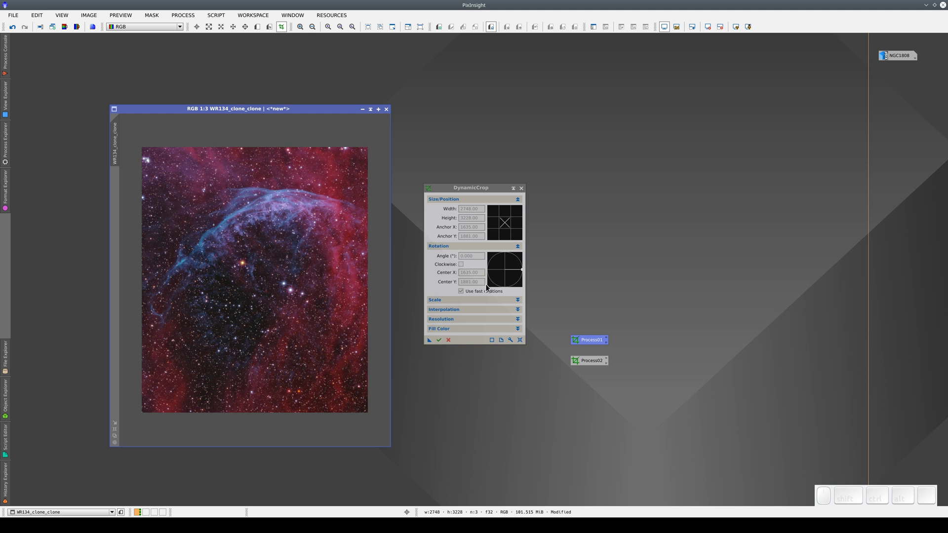
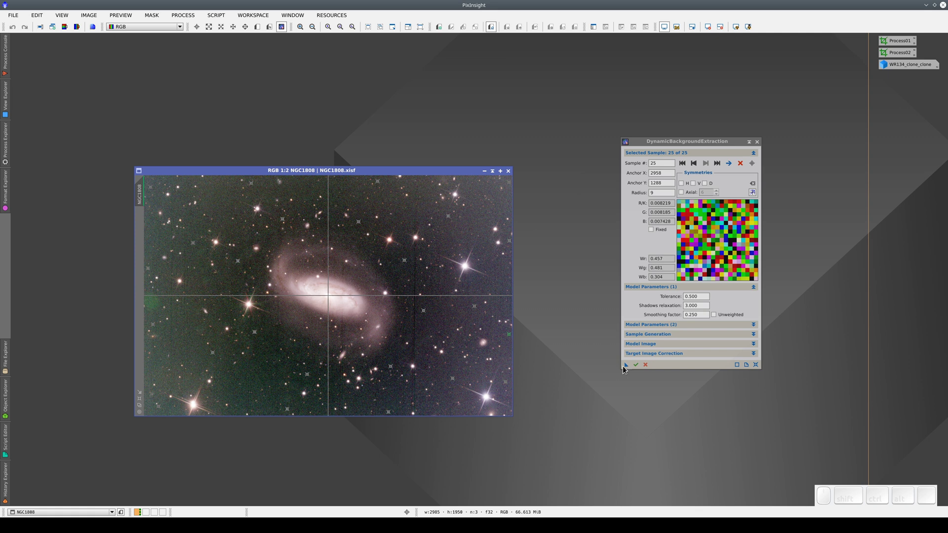
Generate the NGC1808 background model, discard it, and set correction to Subtraction.
left_click(639, 369)
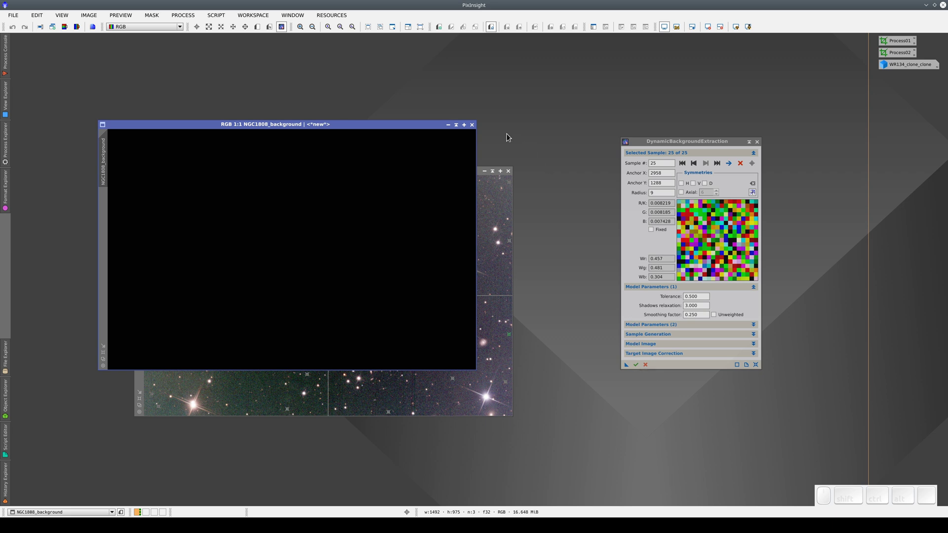
key("ctrl+a")
left_click(676, 30)
left_click(475, 129)
left_click(672, 358)
Enable Normalize, Discard background model and Replace target image, then run DBE on NGC1808.
left_click(676, 364)
left_click(677, 378)
left_click(673, 374)
double_click(669, 381)
left_click(639, 415)
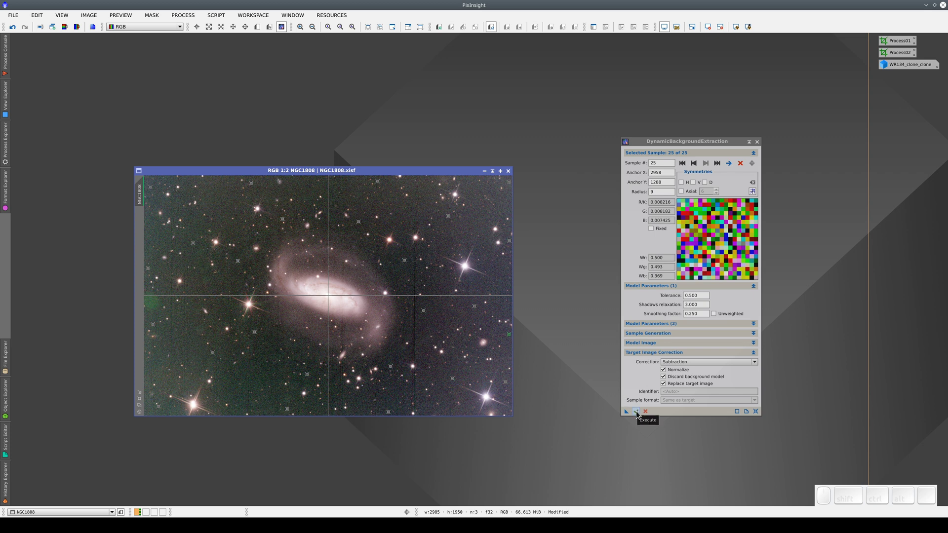
Re-run DBE and add samples to reach 36, with rejection tolerance 10.
left_click(638, 415)
left_click(639, 415)
left_click(641, 415)
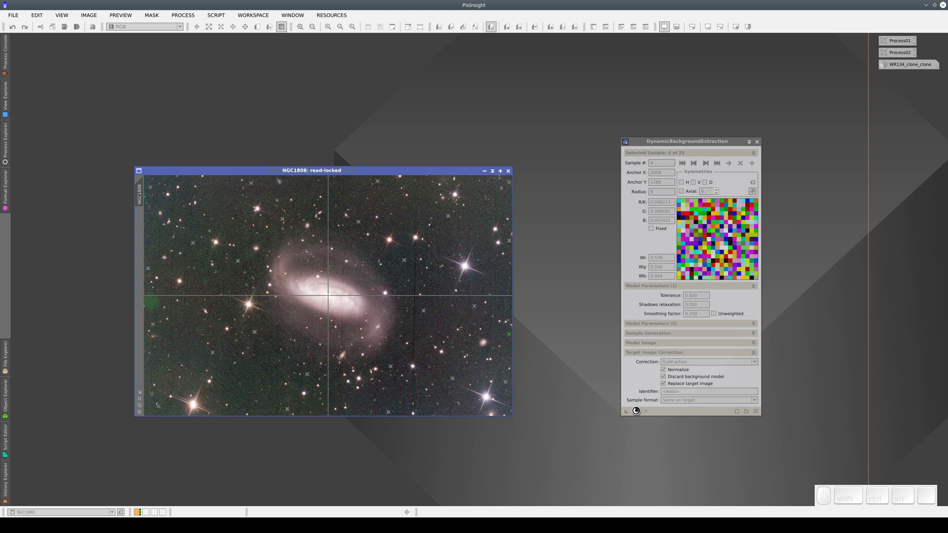
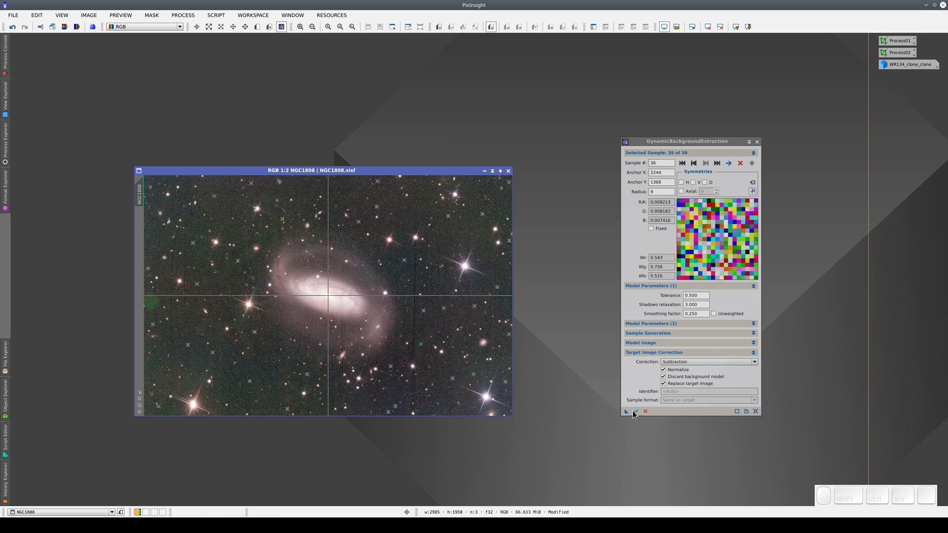
left_click(639, 413)
left_click(637, 414)
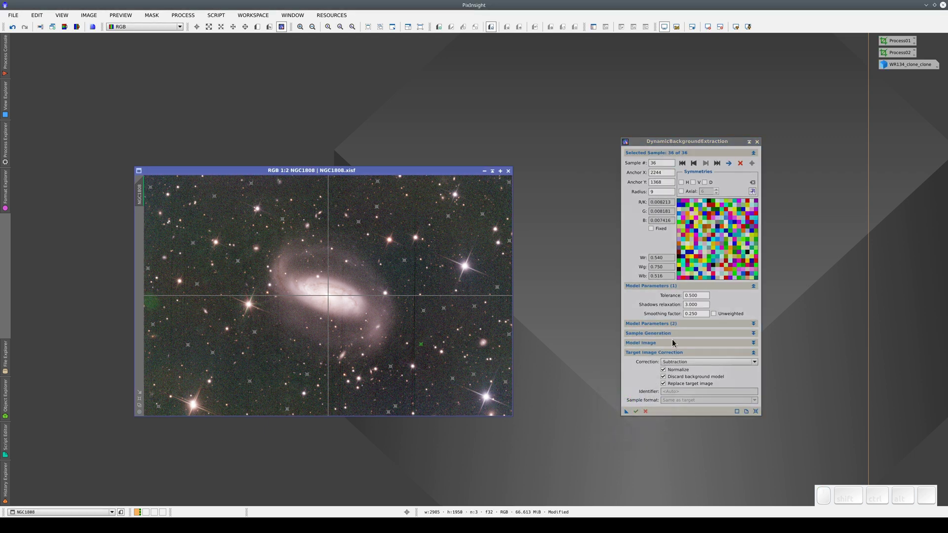
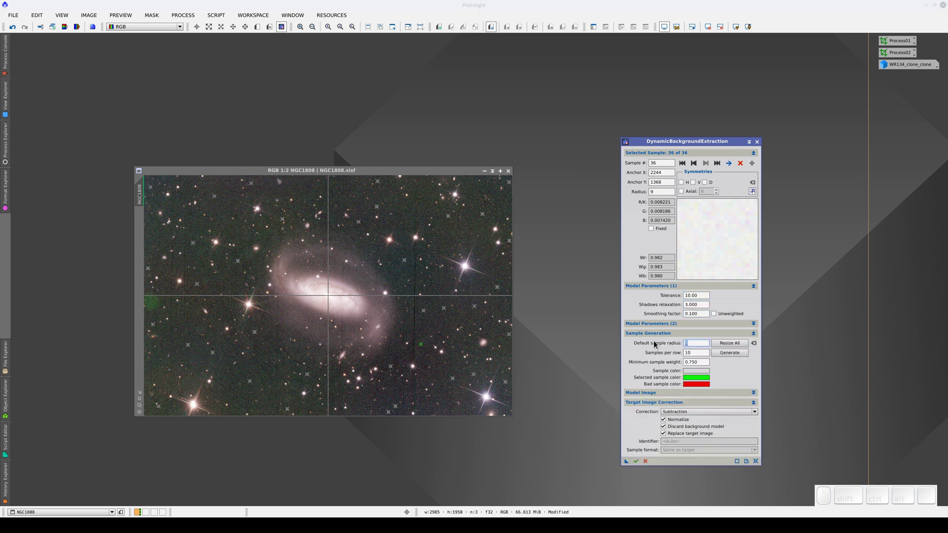
Set default sample radius 25, resize all samples, execute DBE and save it as a process icon.
key("KP_2")
key("KP_5")
key("Tab")
left_click(741, 345)
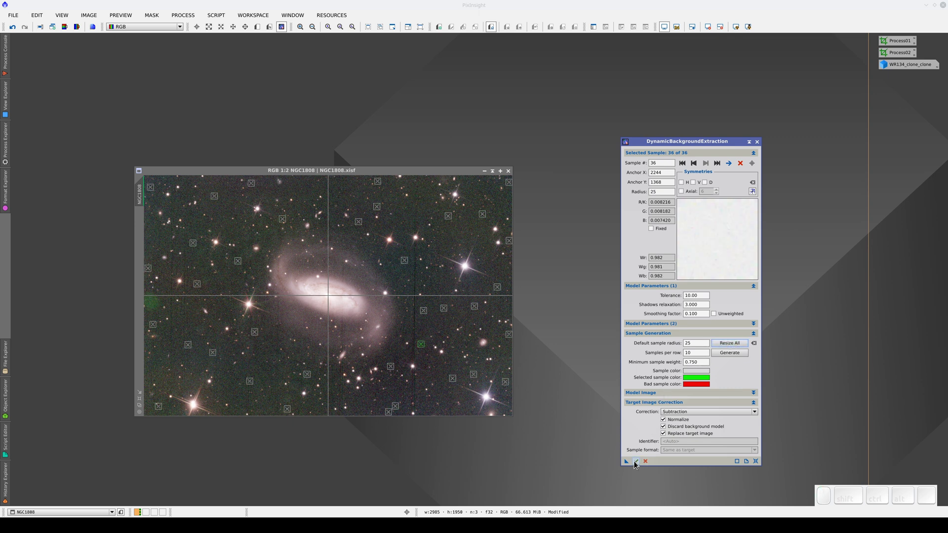
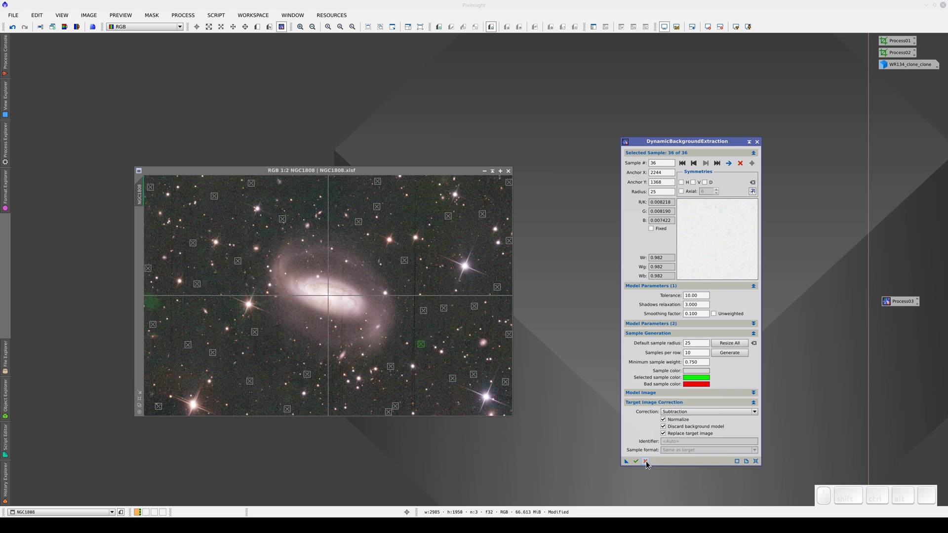
left_click(651, 465)
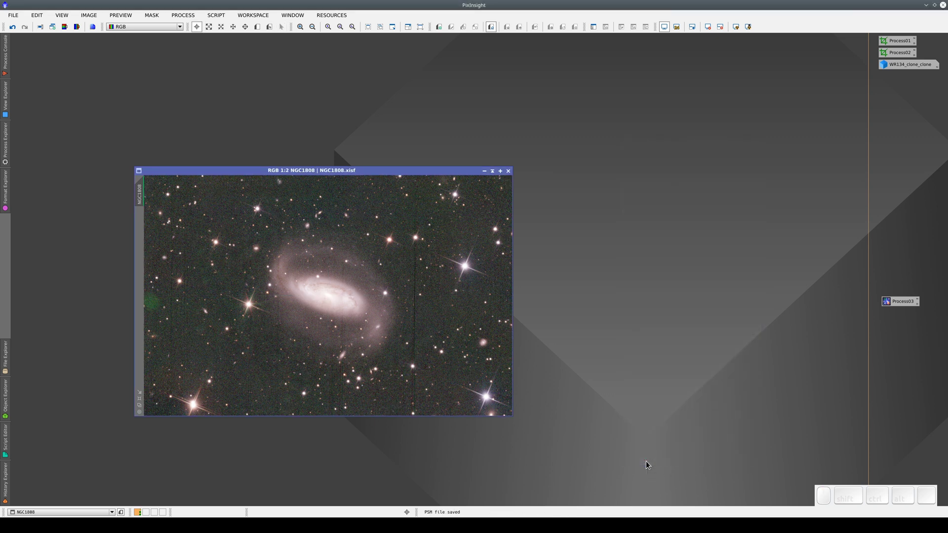